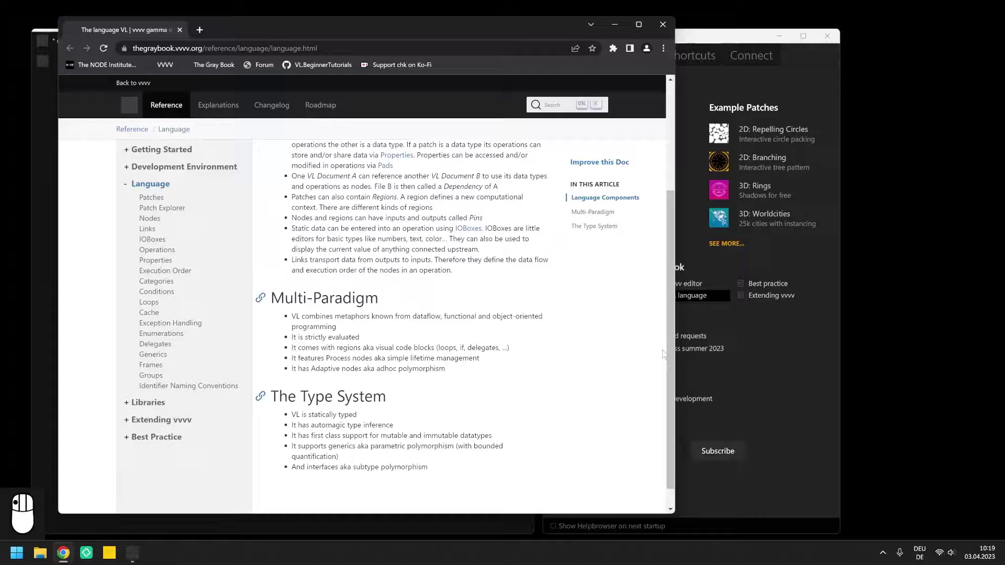
- Scroll visualprogramming.net down to the Download section with stable 2021.4.12 and preview builds
{"action": "left_click", "coordinate": [676, 345]}
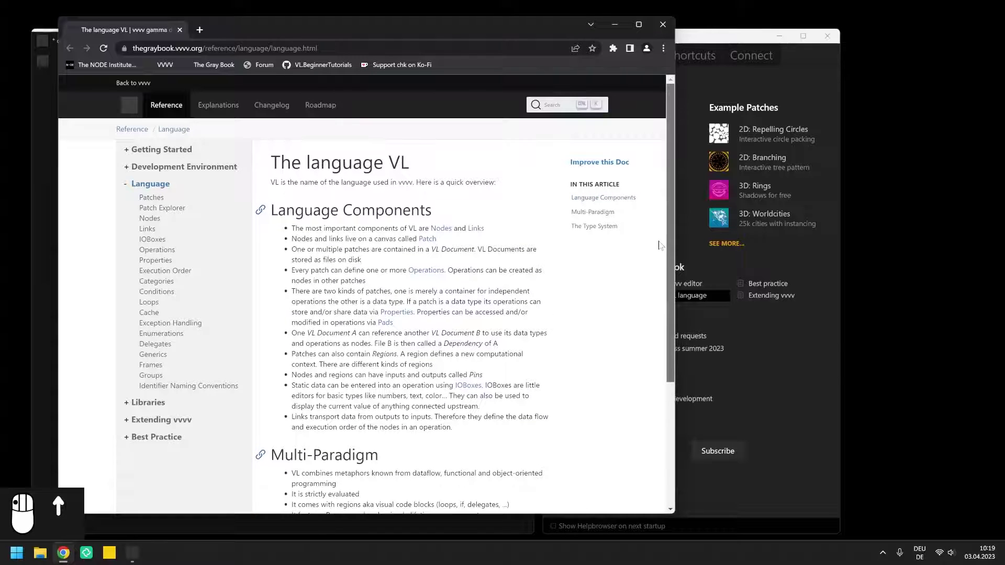
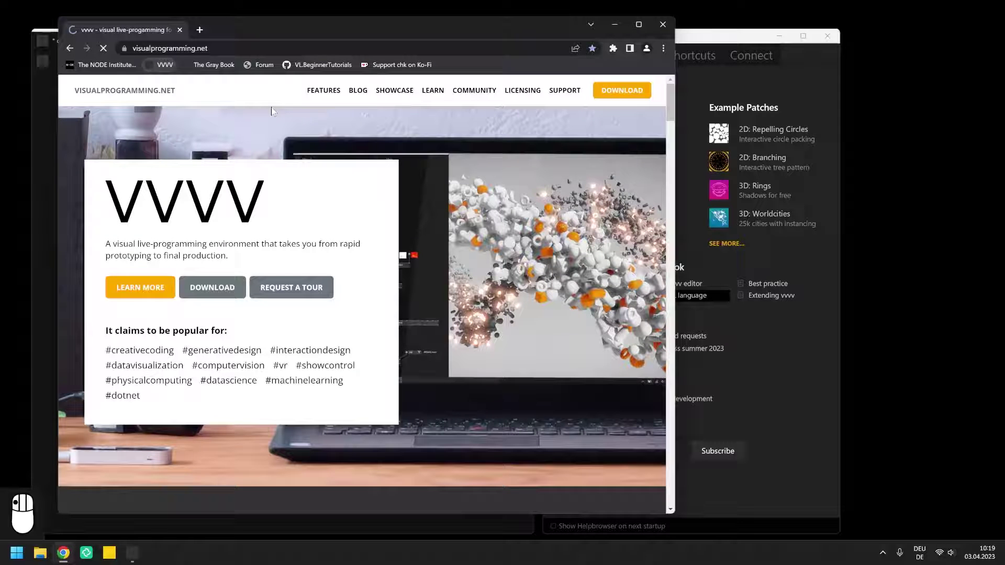
{"action": "scroll", "scroll_direction": "up", "scroll_amount": 3}
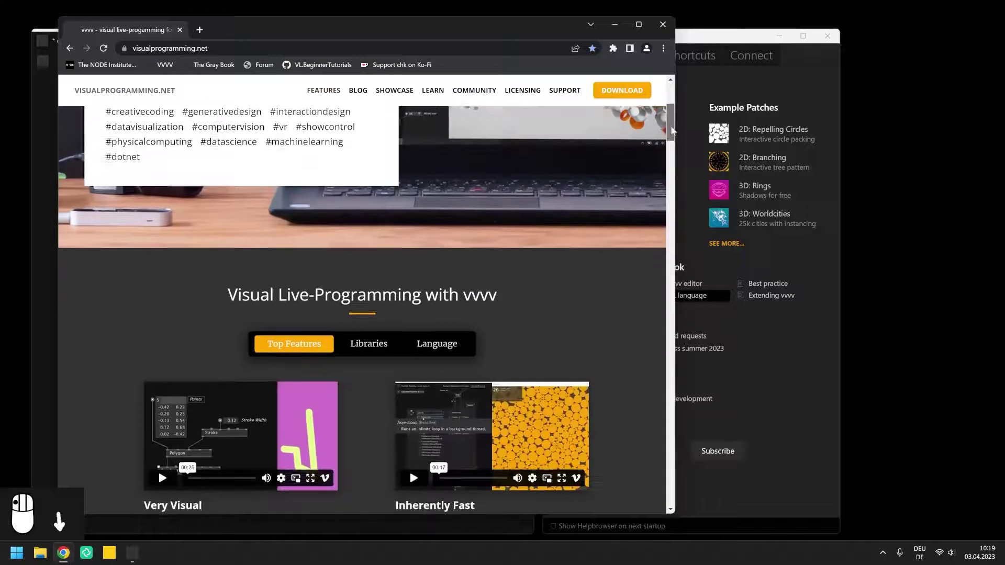
{"action": "scroll", "scroll_direction": "down", "scroll_amount": 3}
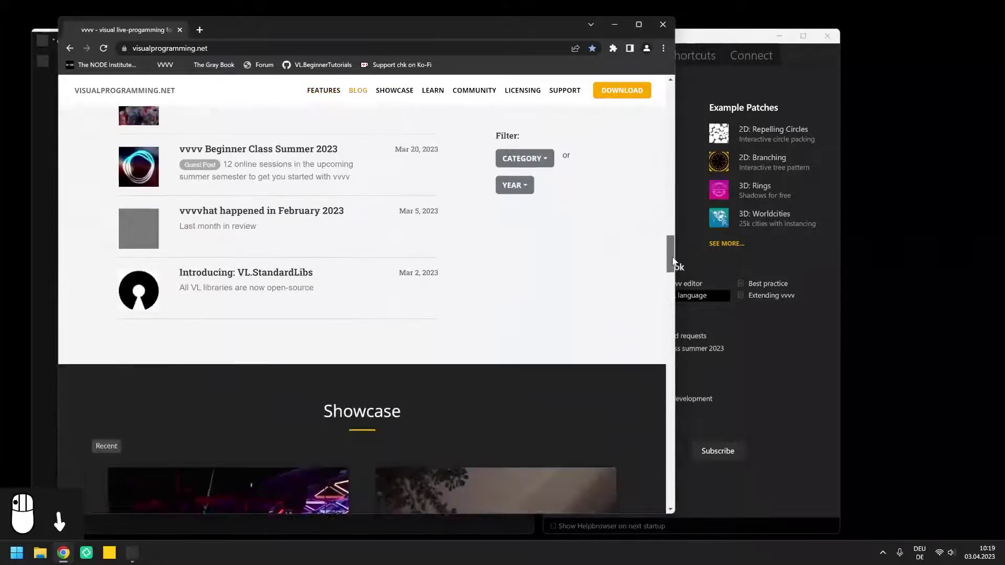
{"action": "scroll", "scroll_direction": "down", "scroll_amount": 3}
{"action": "scroll", "scroll_direction": "down", "scroll_amount": 3}
{"action": "left_click_drag", "start_coordinate": [658, 168], "coordinate": [658, 155]}
{"action": "scroll", "scroll_direction": "down", "scroll_amount": 3}
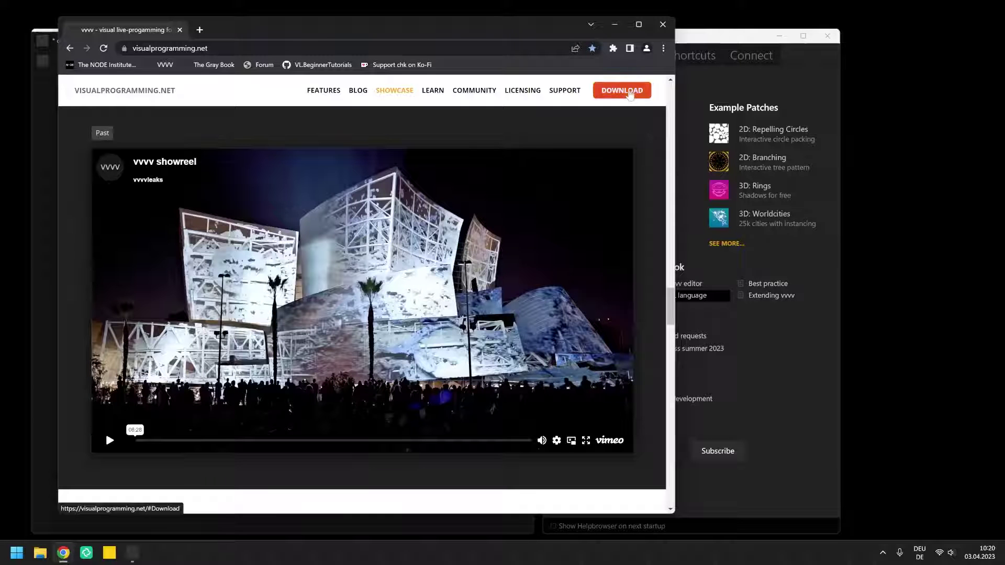
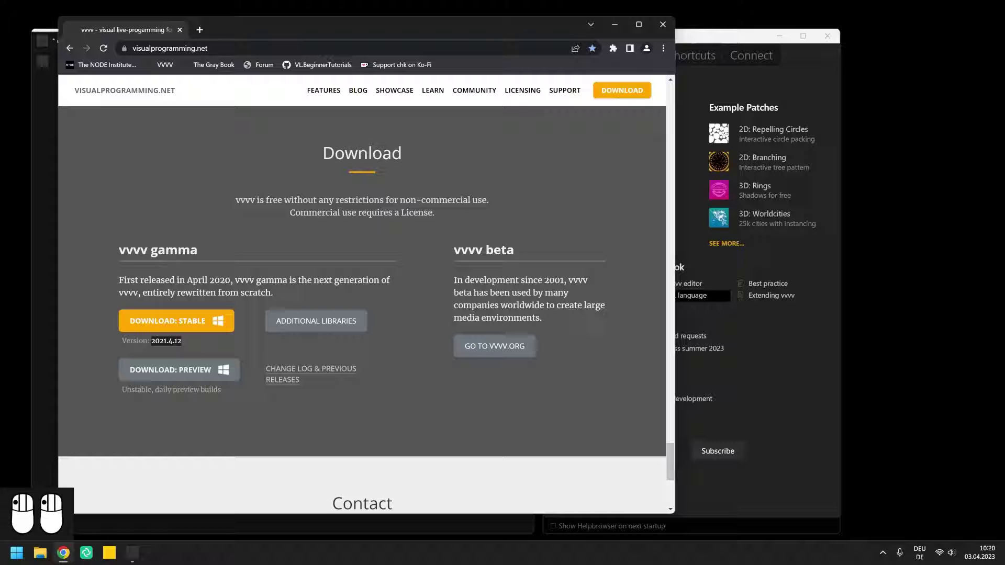
{"action": "scroll", "scroll_direction": "down", "scroll_amount": 3}
{"action": "scroll", "scroll_direction": "down", "scroll_amount": 3}
{"action": "scroll", "scroll_direction": "down", "scroll_amount": 3}
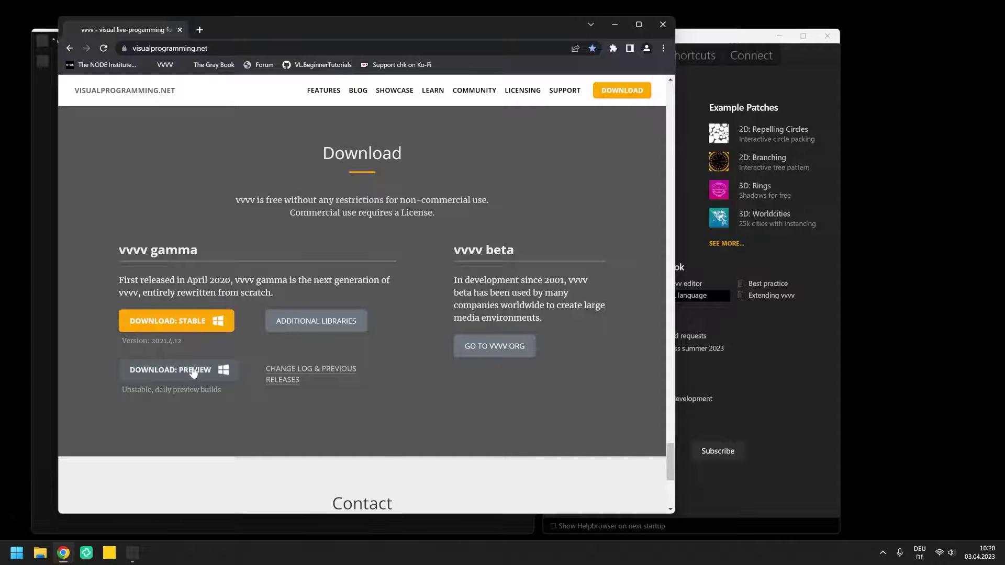
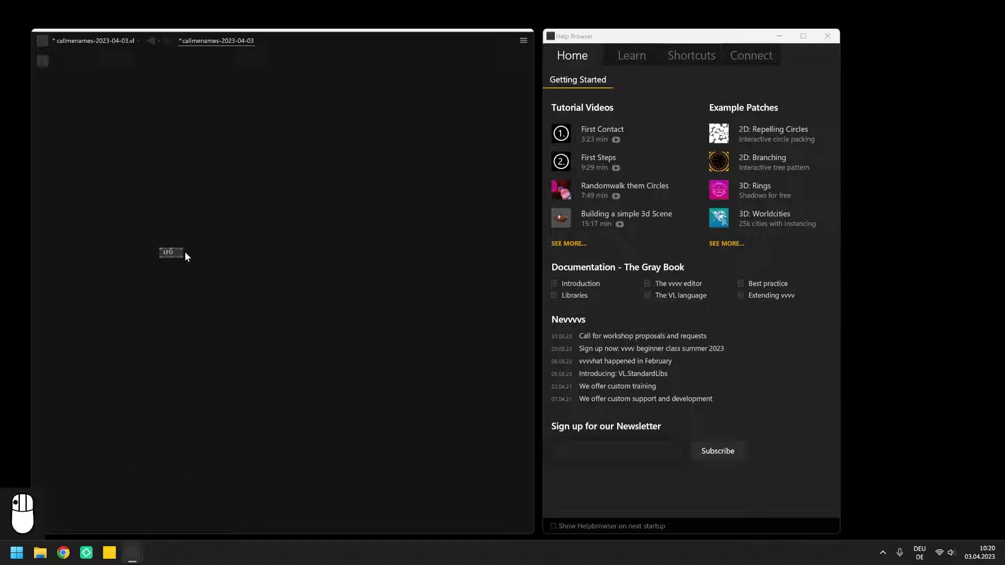
- Zoom the patch onto the LFO node and reposition it
{"action": "scroll", "scroll_direction": "up", "scroll_amount": 3}
{"action": "scroll", "scroll_direction": "down", "scroll_amount": 3}
{"action": "scroll", "scroll_direction": "down", "scroll_amount": 3}
{"action": "scroll", "scroll_direction": "down", "scroll_amount": 3}
{"action": "left_click", "coordinate": [189, 257]}
{"action": "left_click_drag", "start_coordinate": [268, 254], "coordinate": [225, 288]}
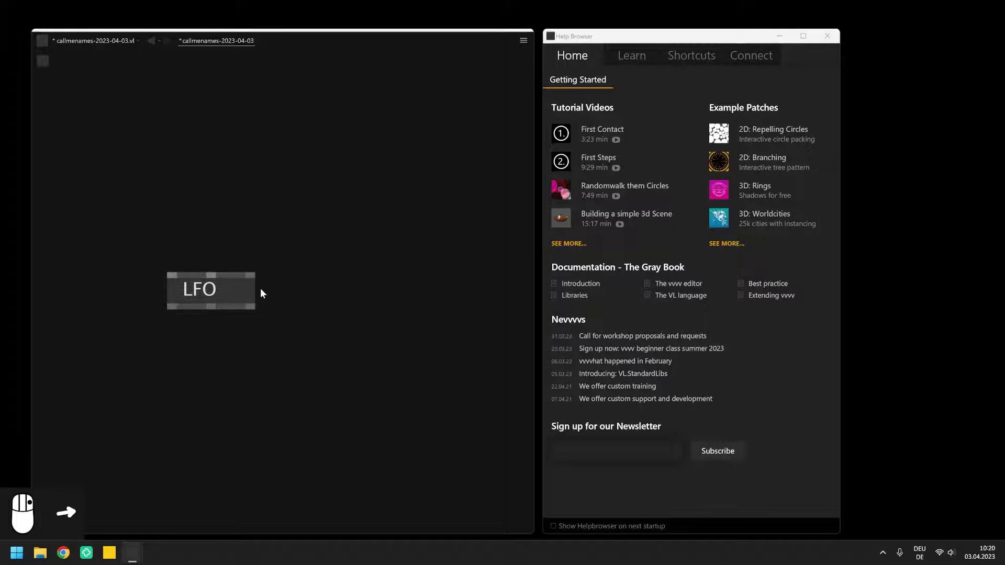
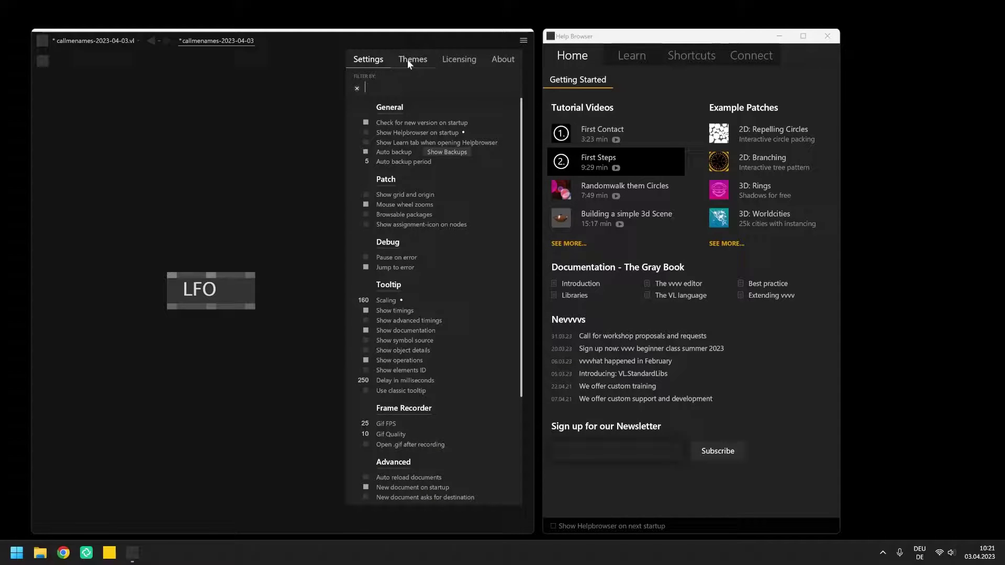
- Try the light theme, return to dark, view About and Licensing, and close the settings panel
{"action": "left_click_drag", "start_coordinate": [412, 64], "coordinate": [386, 122]}
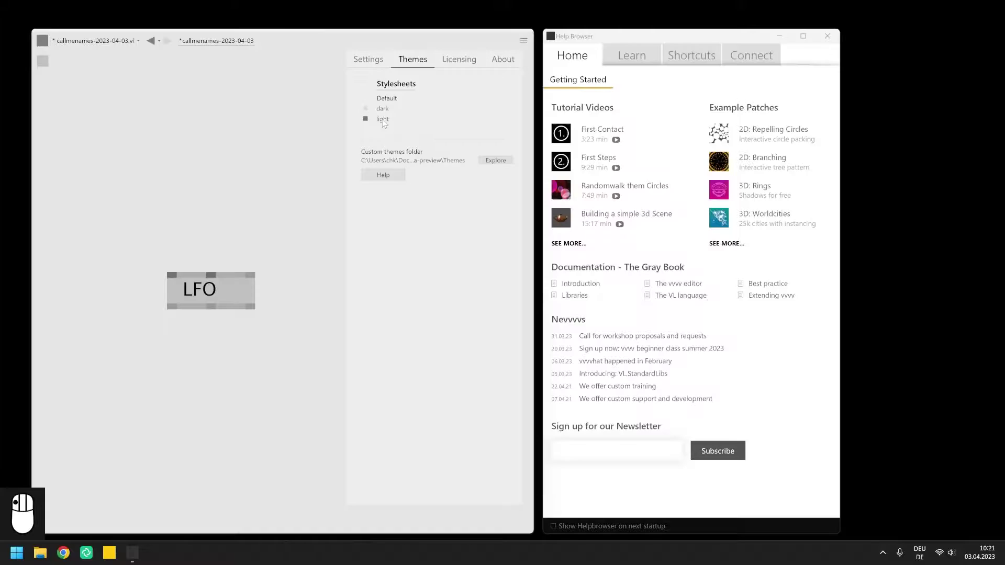
{"action": "left_click_drag", "start_coordinate": [386, 114], "coordinate": [500, 69]}
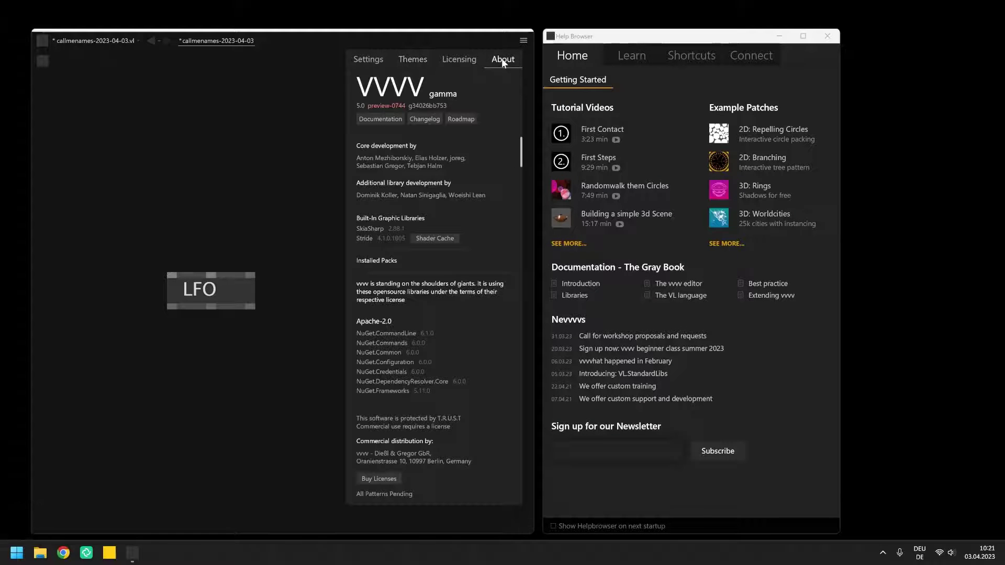
{"action": "left_click_drag", "start_coordinate": [507, 60], "coordinate": [464, 64]}
{"action": "left_click", "coordinate": [464, 64]}
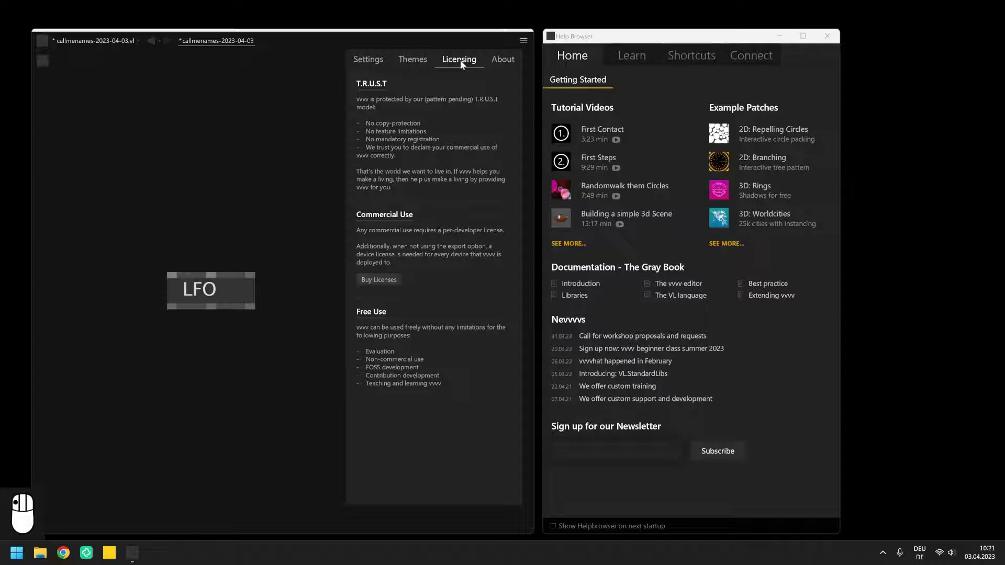
{"action": "left_click", "coordinate": [464, 64]}
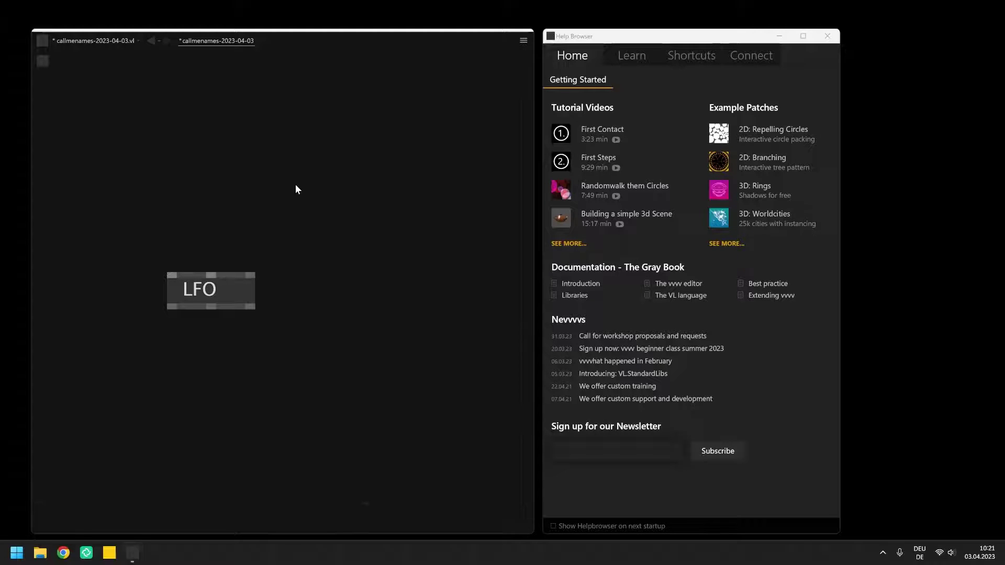
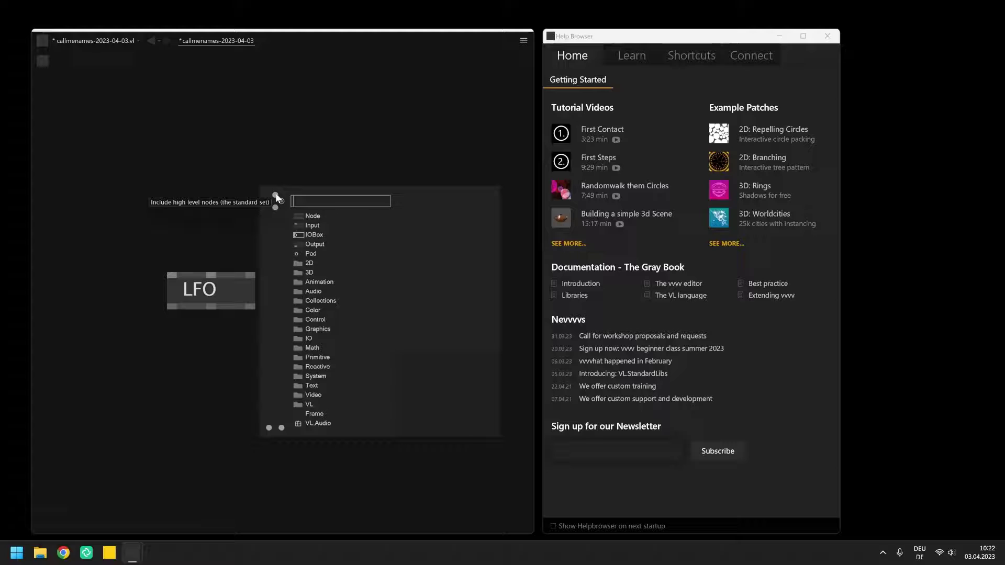
- Toggle inclusion of the standard high-level nodes in the node browser
{"action": "left_click", "coordinate": [279, 212]}
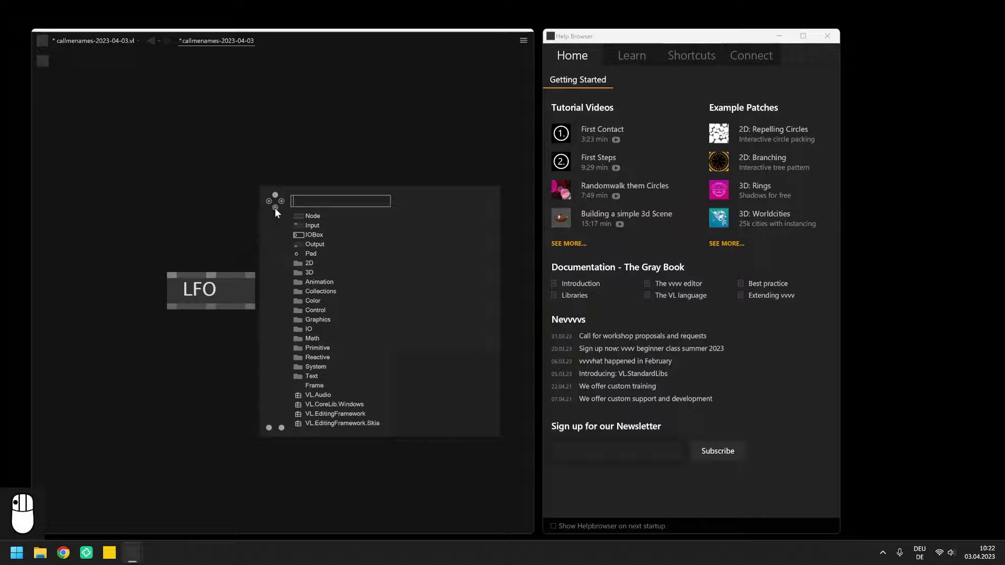
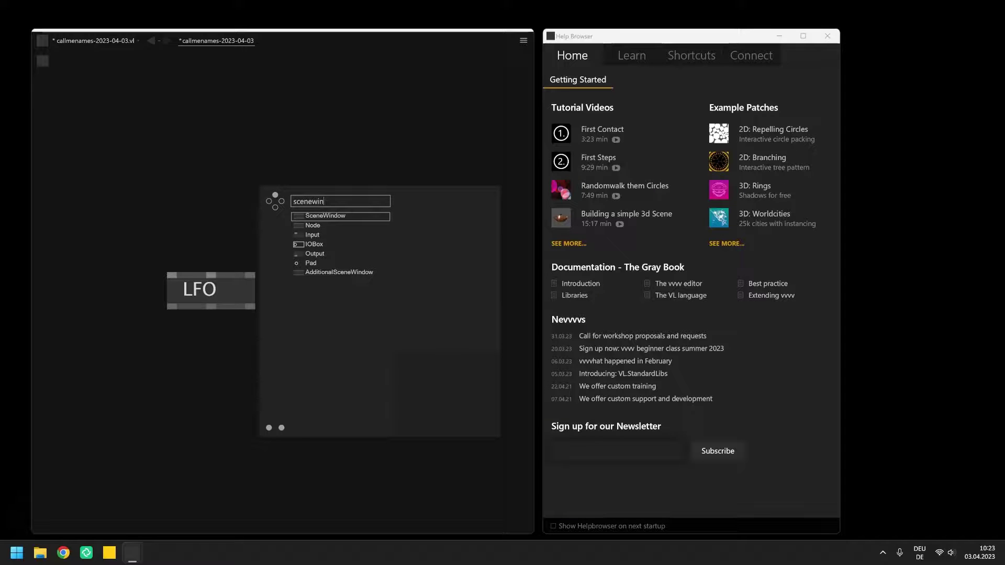
- Close the node browser, view the VL Nuget dependencies with VL.Stride details, and close the lists
{"action": "key", "text": "Escape"}
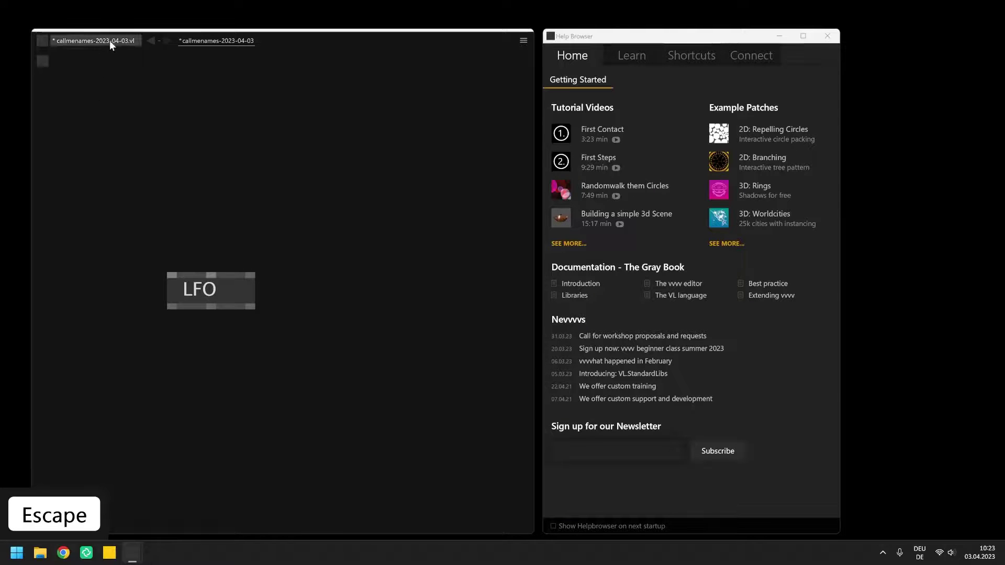
{"action": "left_click_drag", "start_coordinate": [114, 45], "coordinate": [239, 55]}
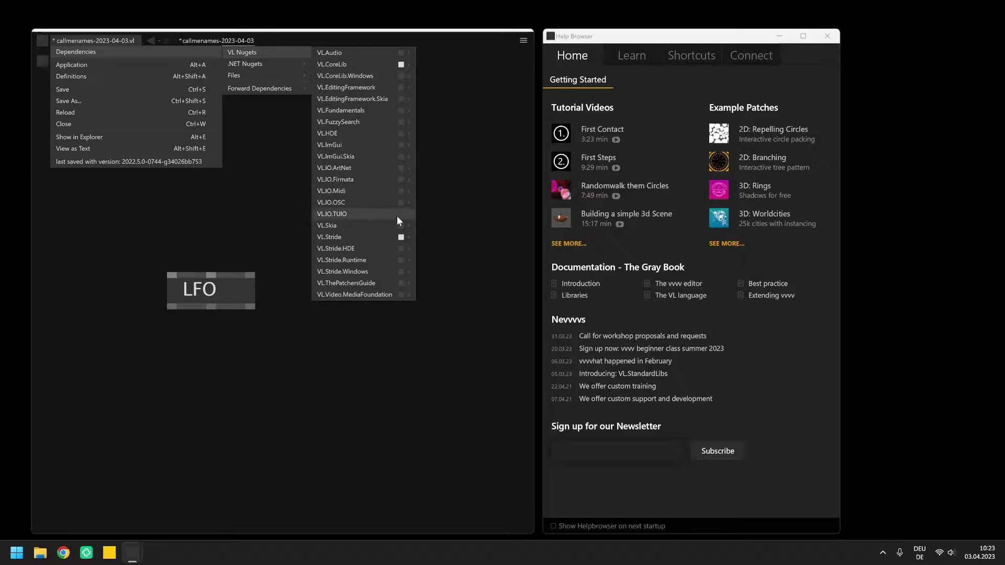
{"action": "left_click", "coordinate": [403, 240]}
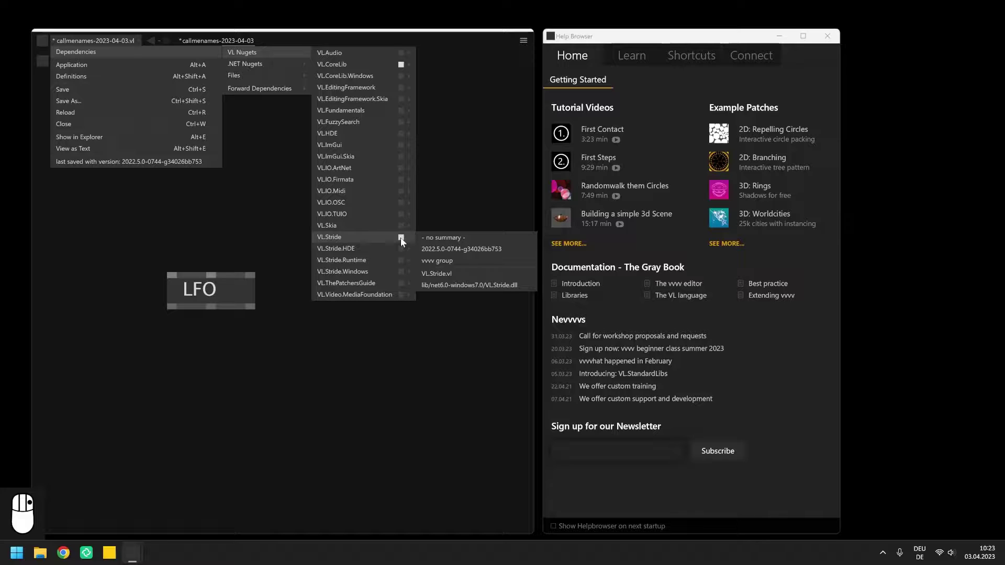
{"action": "left_click", "coordinate": [212, 217]}
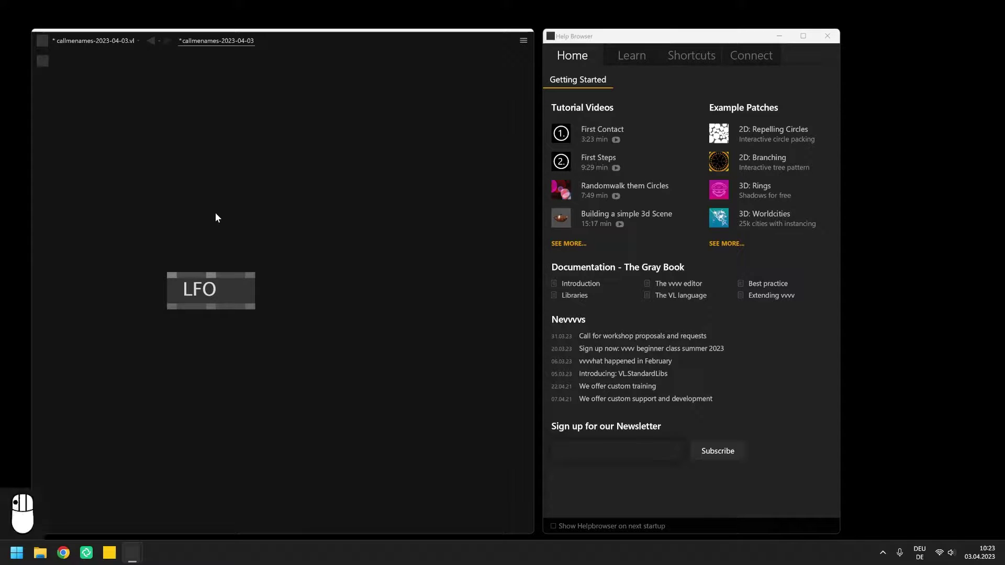
- Select the LFO node to open its HowTo help patch
{"action": "left_click", "coordinate": [219, 217]}
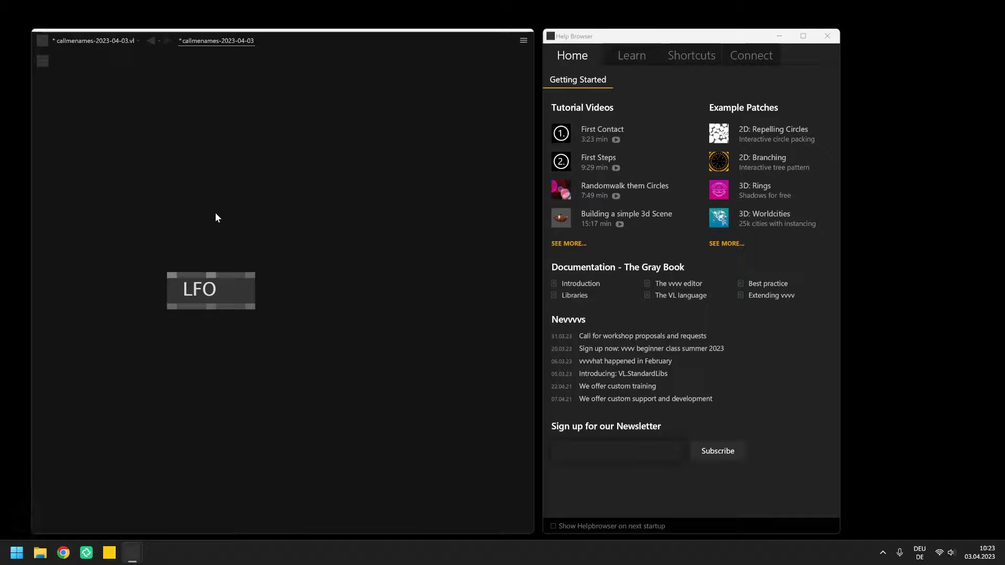